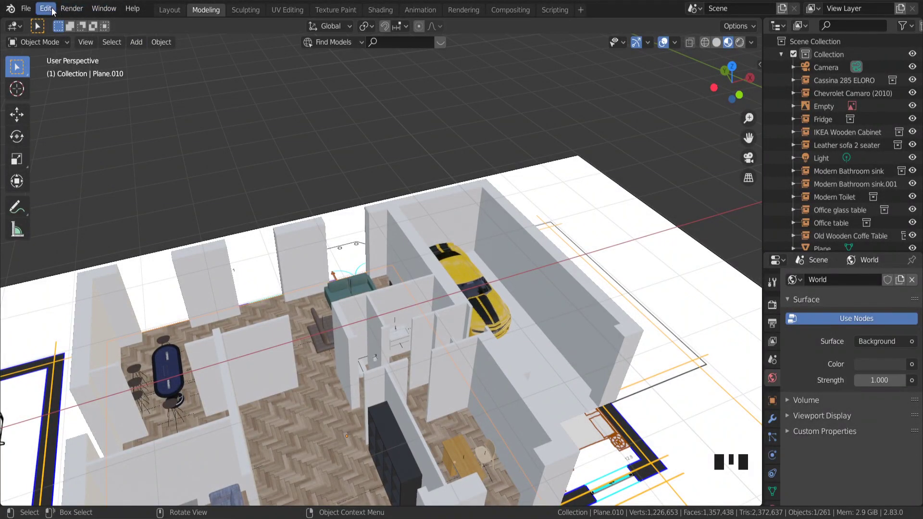
# Separate the bathroom's inner wall faces into their own object and apply its rotation and scale
pyautogui.moveTo(53, 8); pyautogui.dragTo(46, 161)
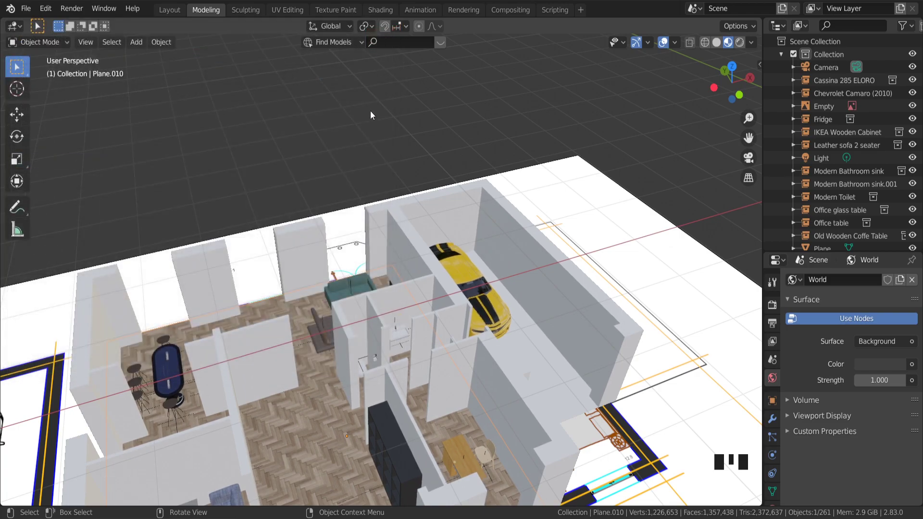
pyautogui.scroll(-3)
pyautogui.scroll(3)
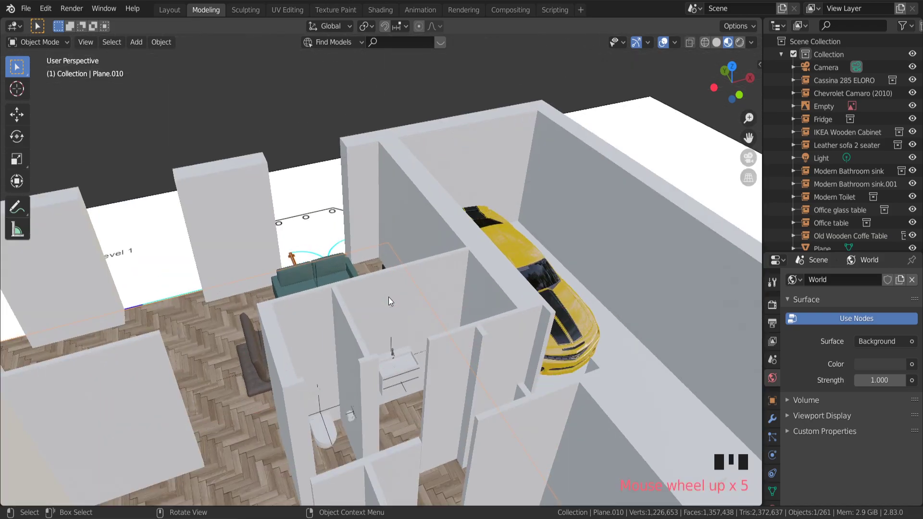
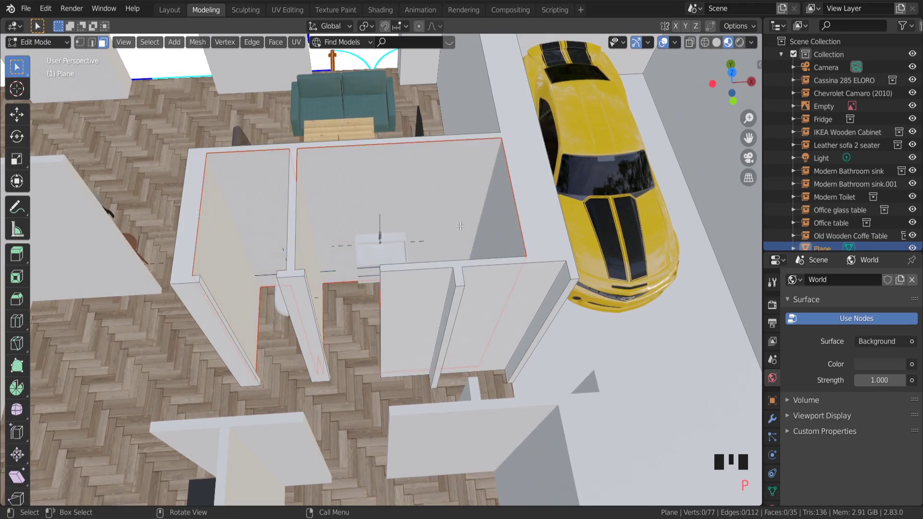
pyautogui.moveTo(485, 226); pyautogui.dragTo(49, 45)
pyautogui.moveTo(49, 45); pyautogui.dragTo(432, 191)
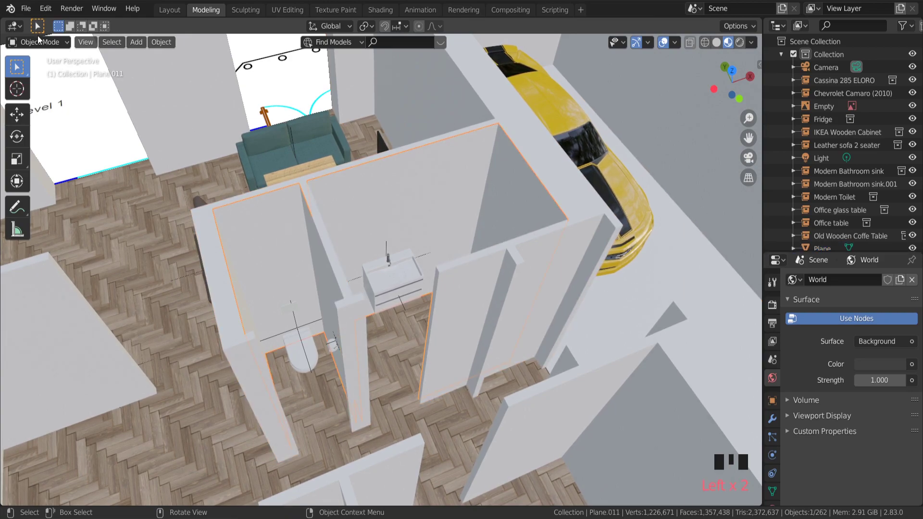
pyautogui.moveTo(43, 42); pyautogui.dragTo(488, 259)
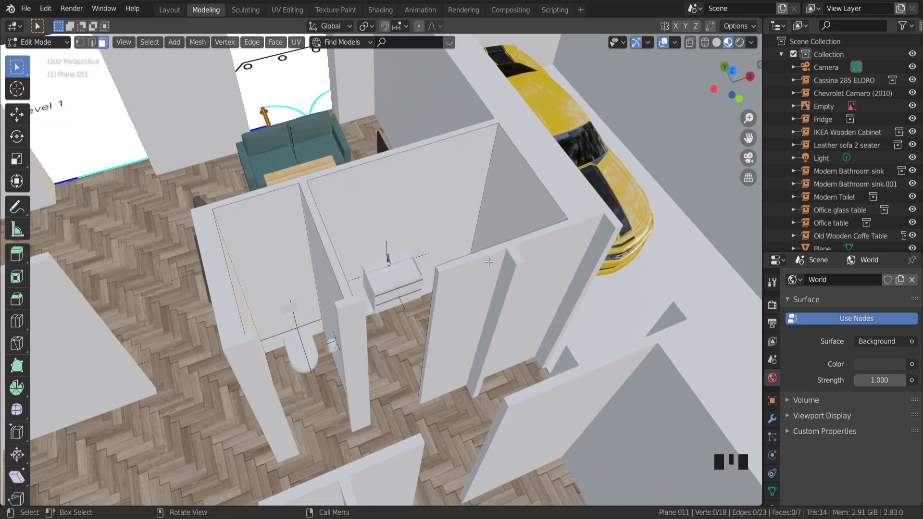
pyautogui.press('Tab')
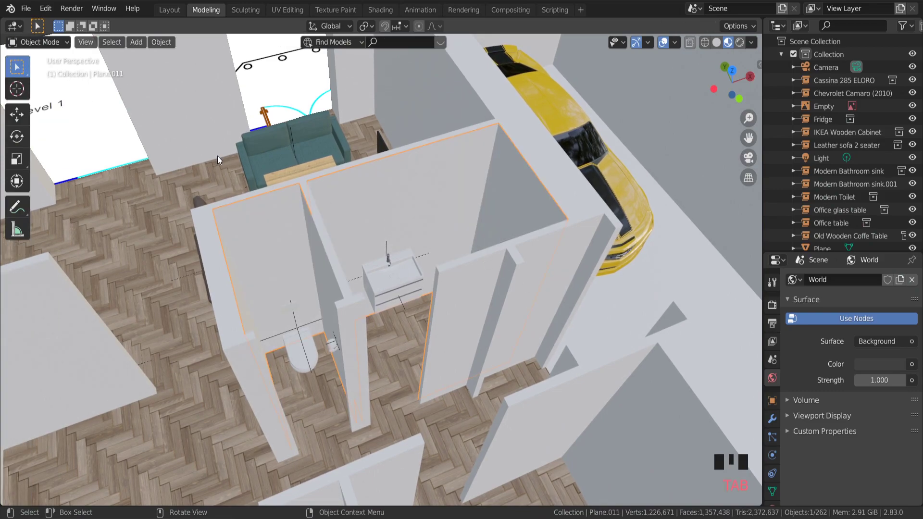
pyautogui.press('ctrl+a')
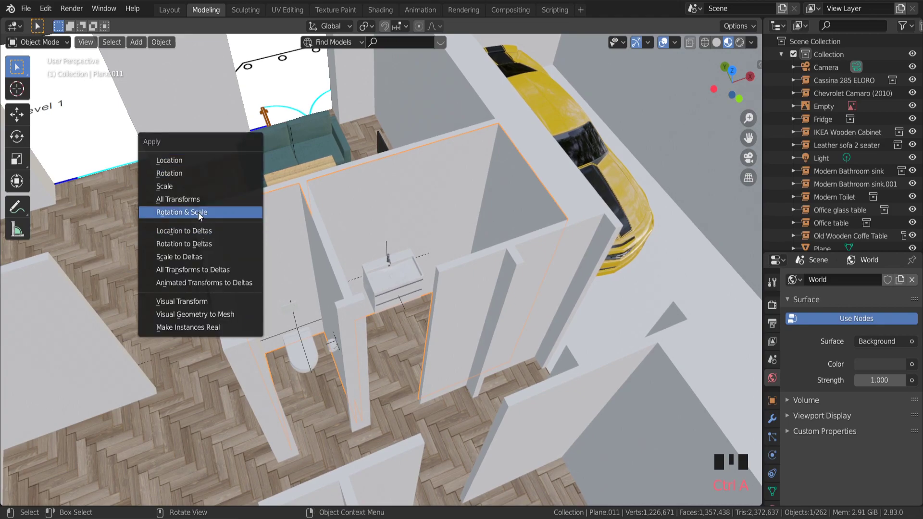
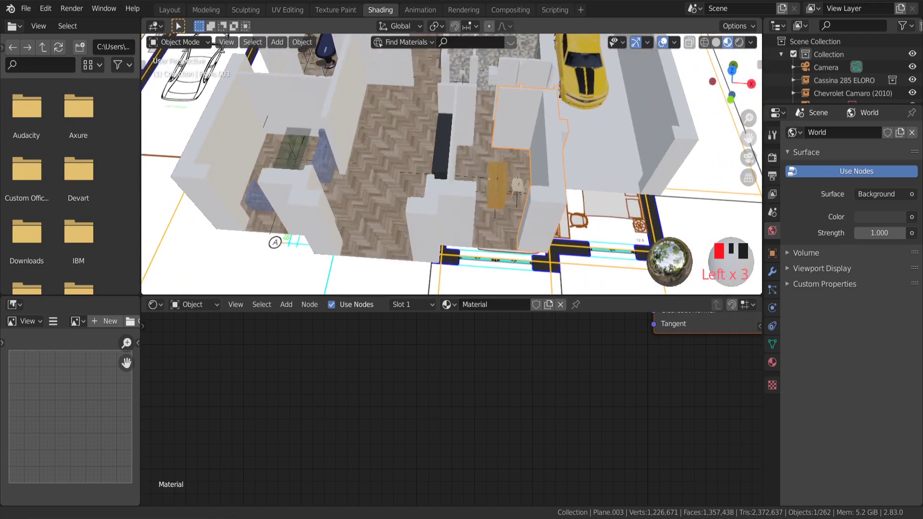
# Set the Principled BSDF base colour of the desk-side wall material to a bright green
pyautogui.scroll(3)
pyautogui.moveTo(504, 220); pyautogui.dragTo(562, 383)
pyautogui.scroll(-3)
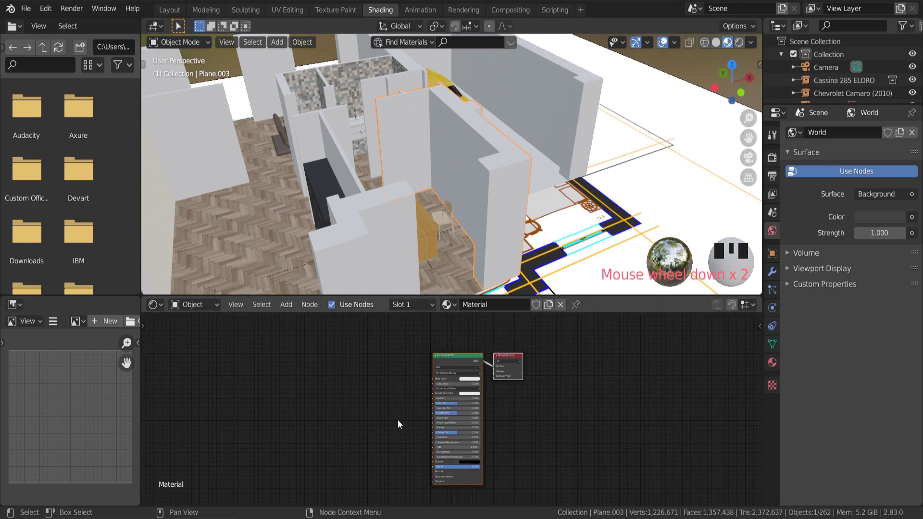
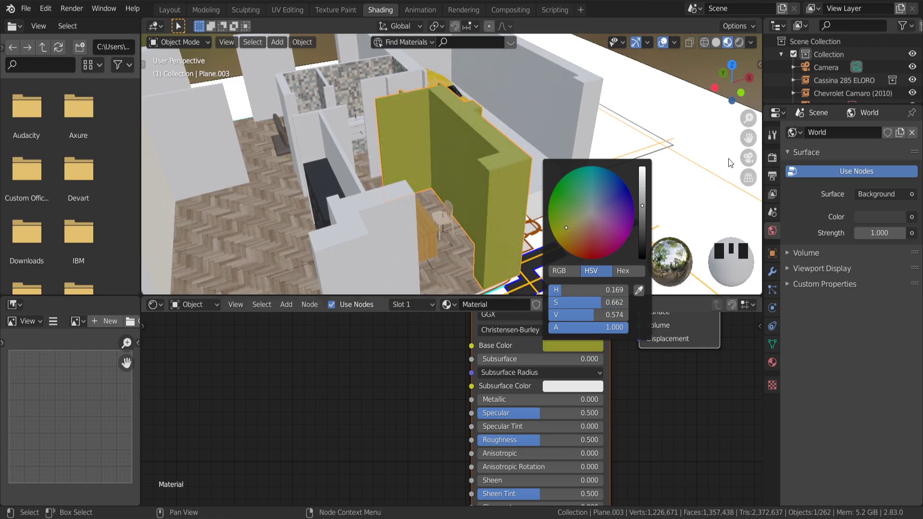
pyautogui.click(597, 349)
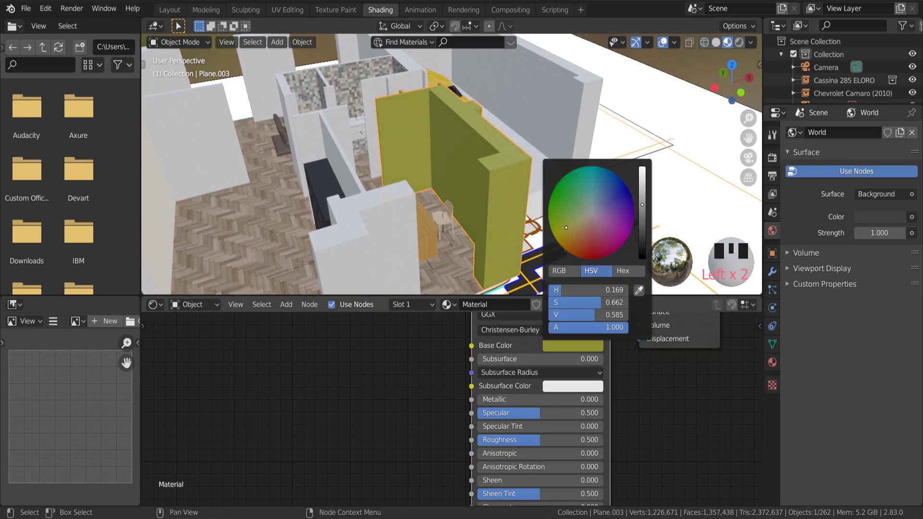
pyautogui.click(557, 218)
pyautogui.moveTo(458, 155); pyautogui.dragTo(476, 159)
pyautogui.scroll(3)
pyautogui.moveTo(501, 163); pyautogui.dragTo(595, 346)
pyautogui.click(594, 345)
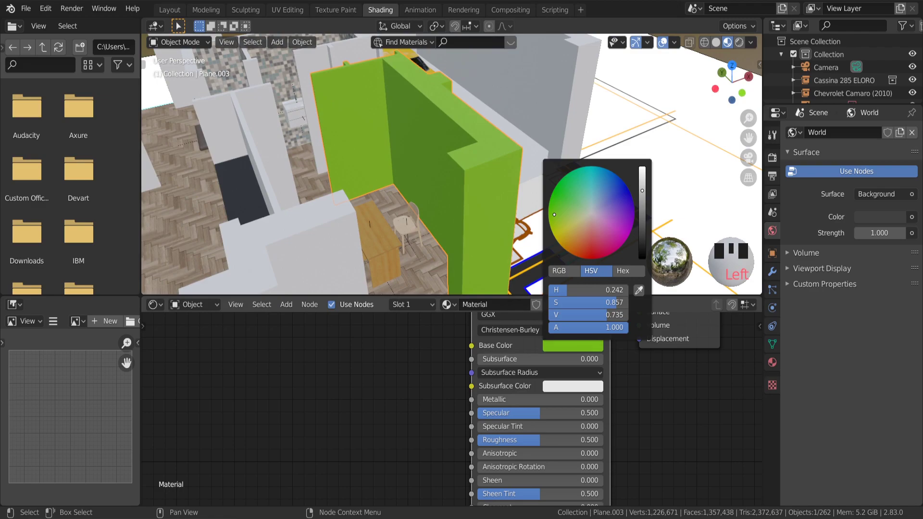
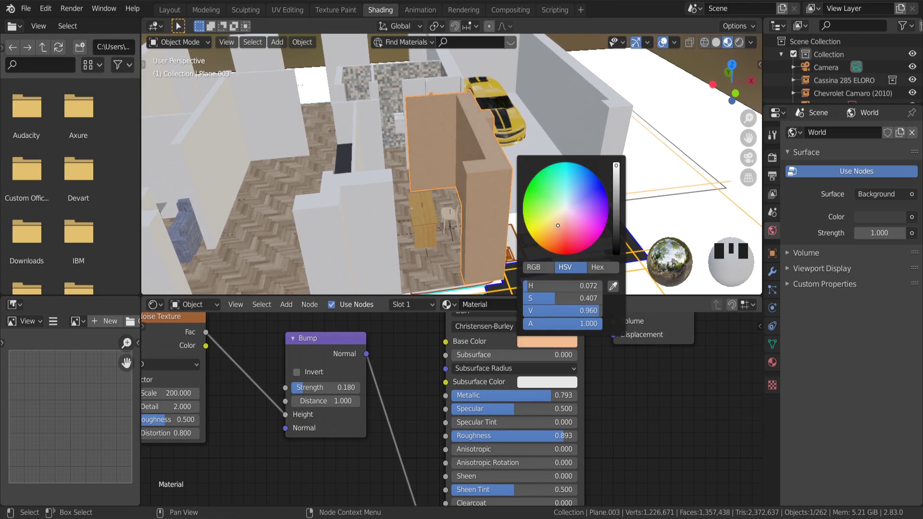
# Orbit the view out to see more of the house's rooms
pyautogui.scroll(-3)
pyautogui.moveTo(525, 211); pyautogui.dragTo(447, 258)
# Select the wall piece by the cabinet, then the wall piece in front of the car
pyautogui.click(447, 258)
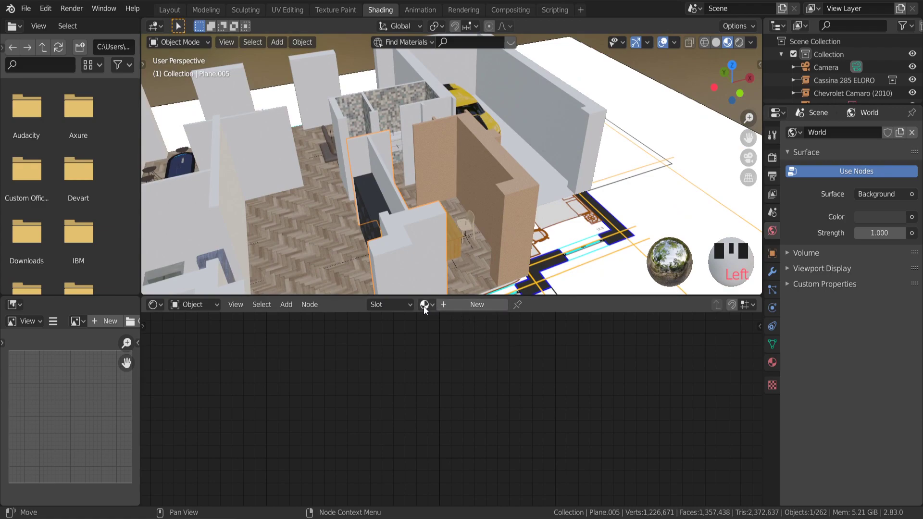
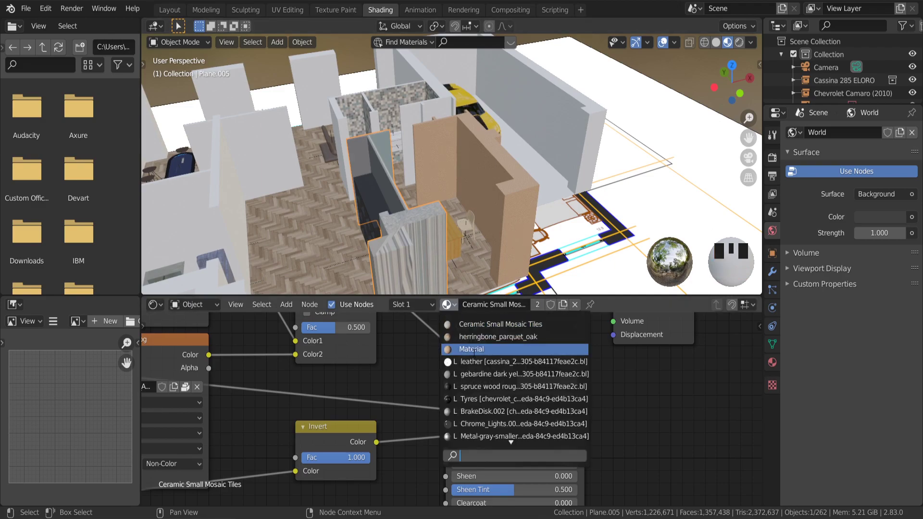
pyautogui.moveTo(476, 357); pyautogui.dragTo(411, 222)
pyautogui.scroll(-3)
pyautogui.middleClick(451, 222)
pyautogui.scroll(-3)
pyautogui.moveTo(406, 226); pyautogui.dragTo(376, 283)
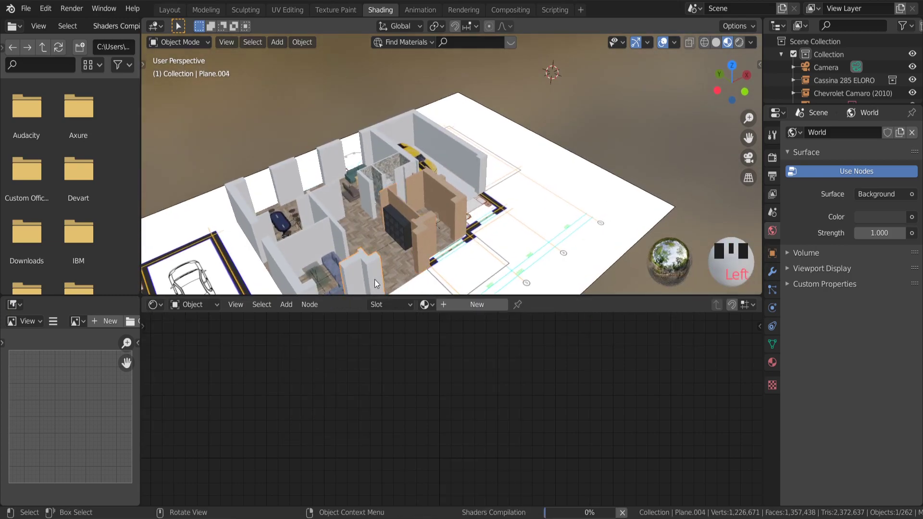
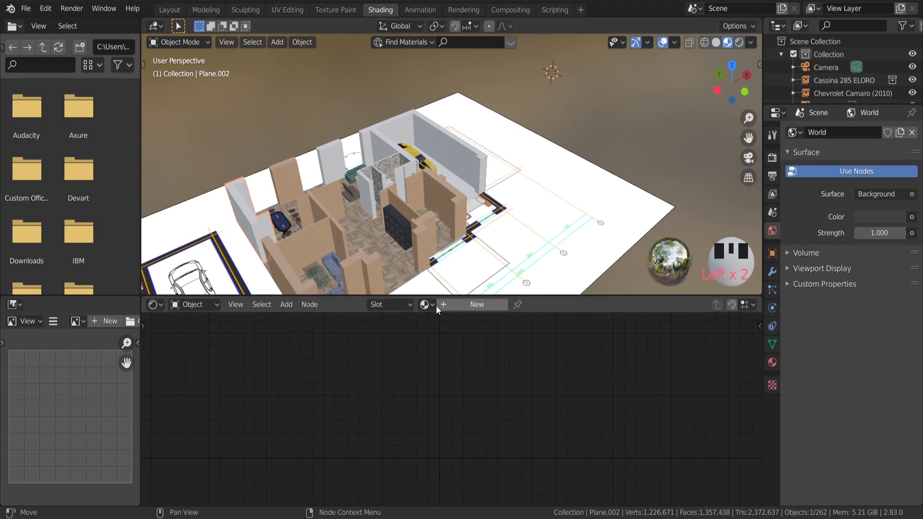
pyautogui.moveTo(325, 207); pyautogui.dragTo(453, 254)
pyautogui.click(437, 308)
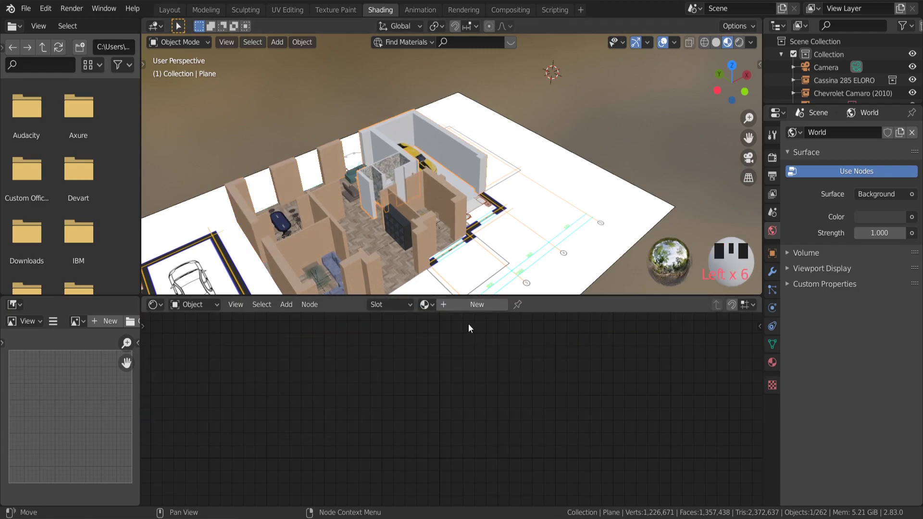
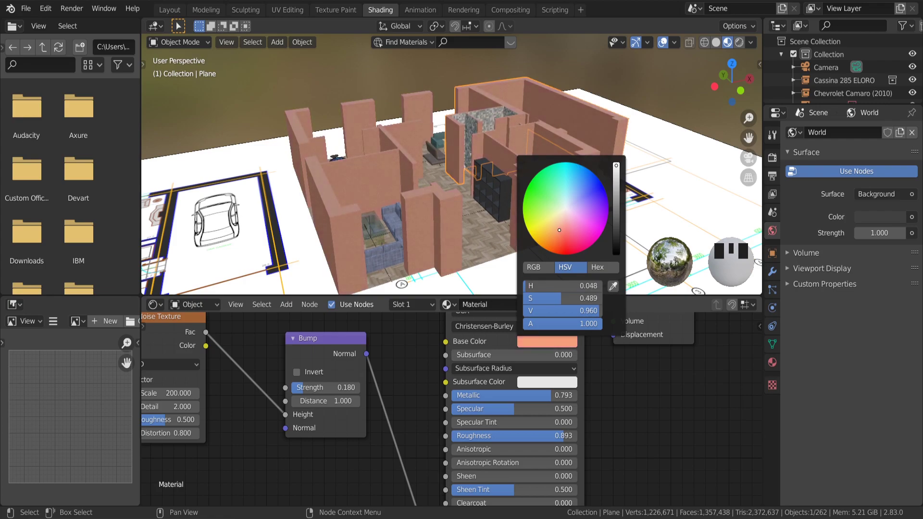
# Orbit around to the car room and frame the wall's noise-and-bump material nodes
pyautogui.click(597, 242)
pyautogui.moveTo(596, 242); pyautogui.dragTo(597, 148)
pyautogui.scroll(3)
pyautogui.moveTo(638, 186); pyautogui.dragTo(625, 196)
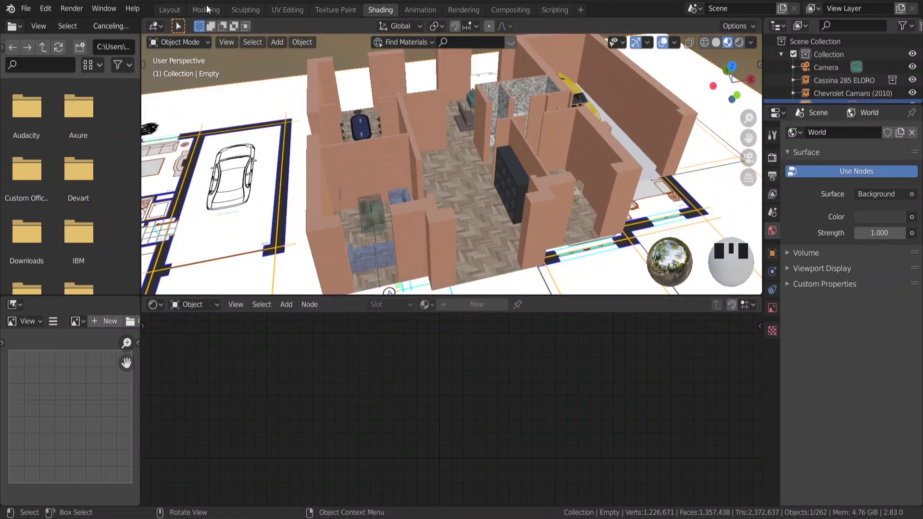
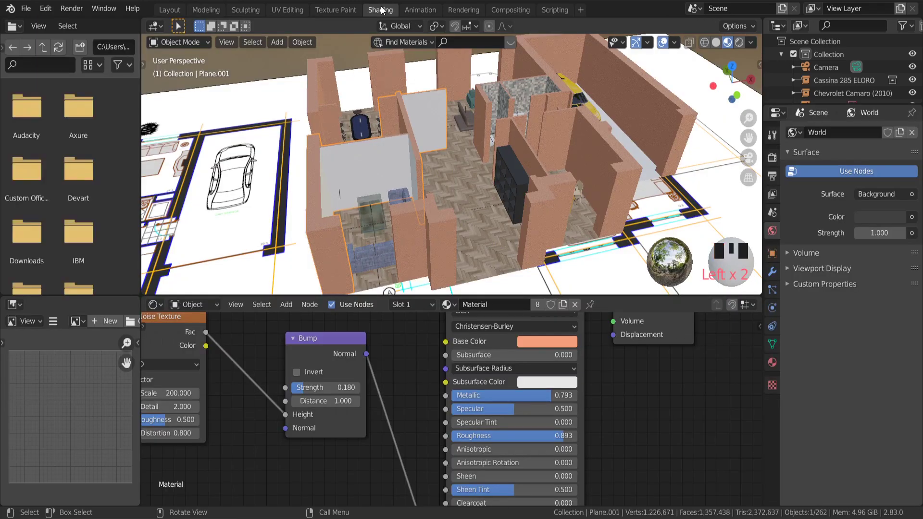
pyautogui.scroll(-3)
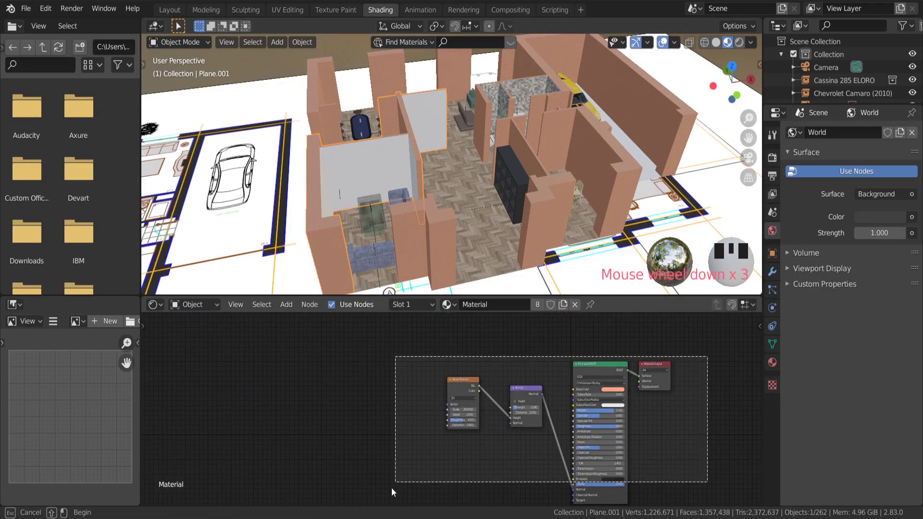
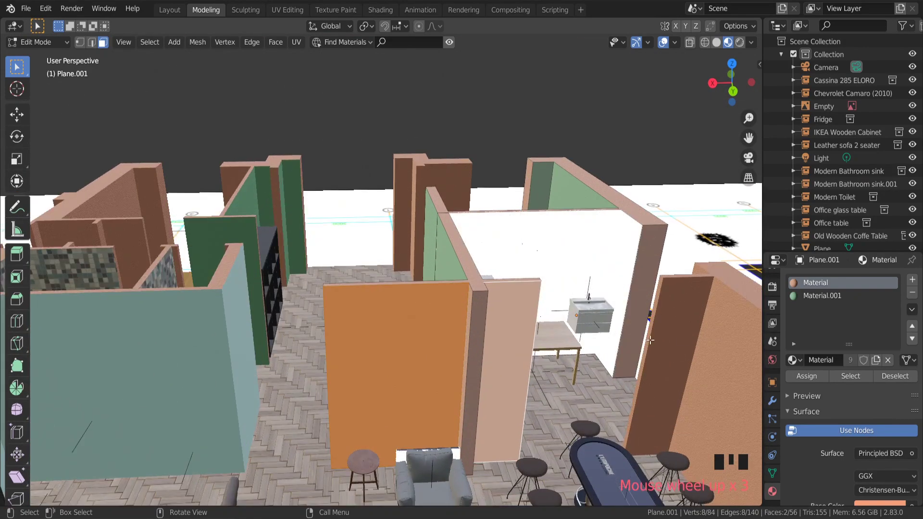
# Separate the front wall face as its own object, select it and apply its transforms
pyautogui.press('p')
pyautogui.press('Tab')
pyautogui.click(447, 344)
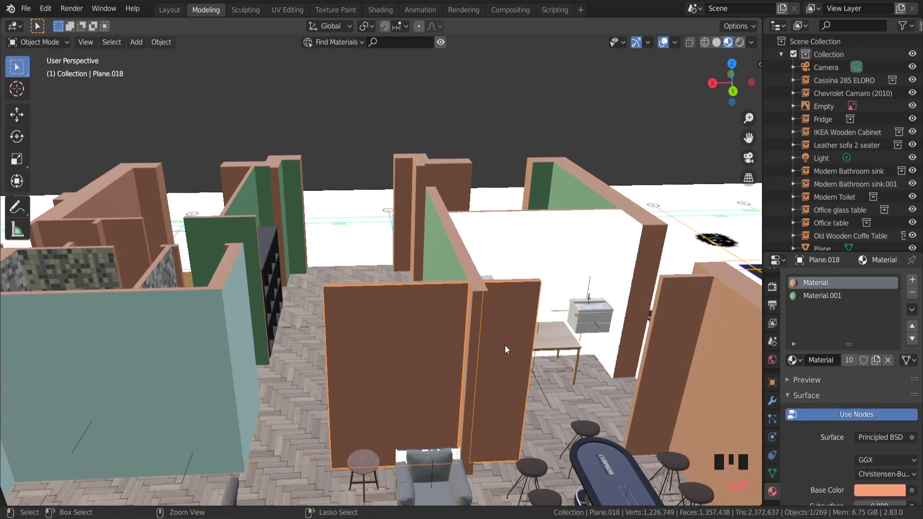
pyautogui.press('ctrl+a')
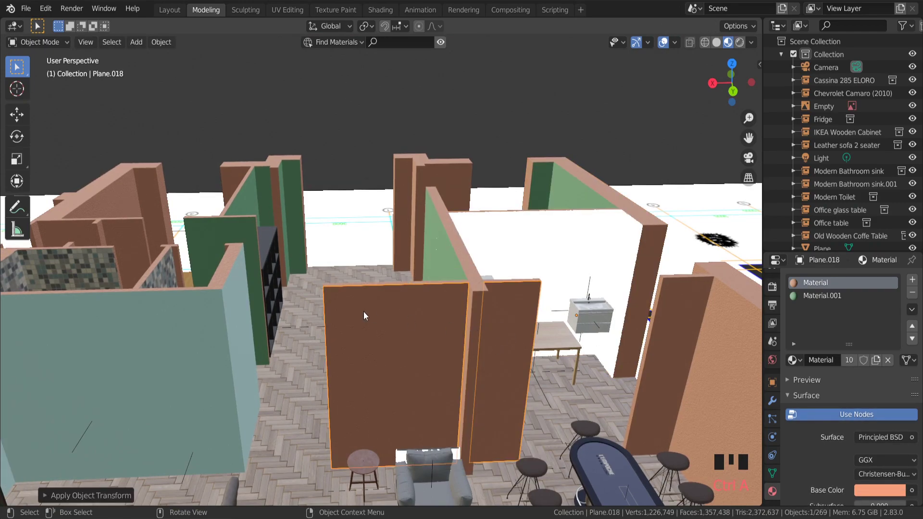
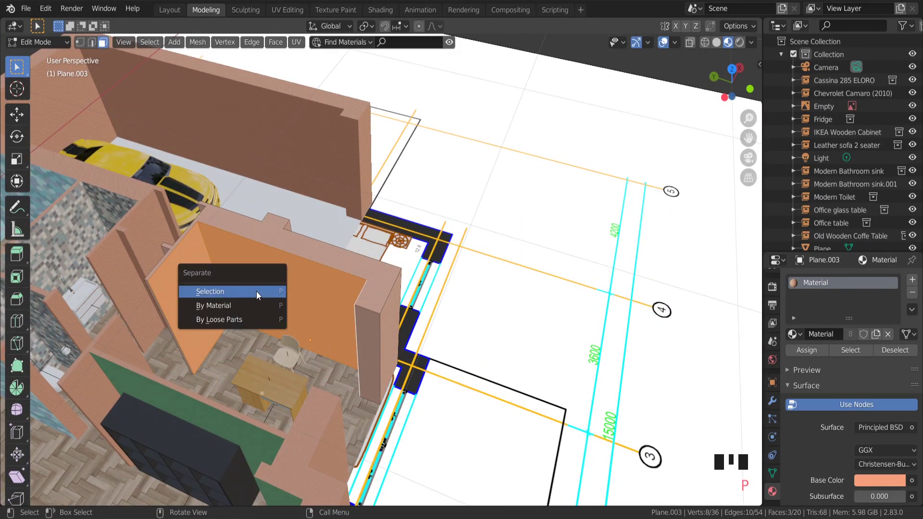
# Separate the desk room's inner wall face by selection and turn toward the hallway
pyautogui.moveTo(234, 290); pyautogui.dragTo(253, 290)
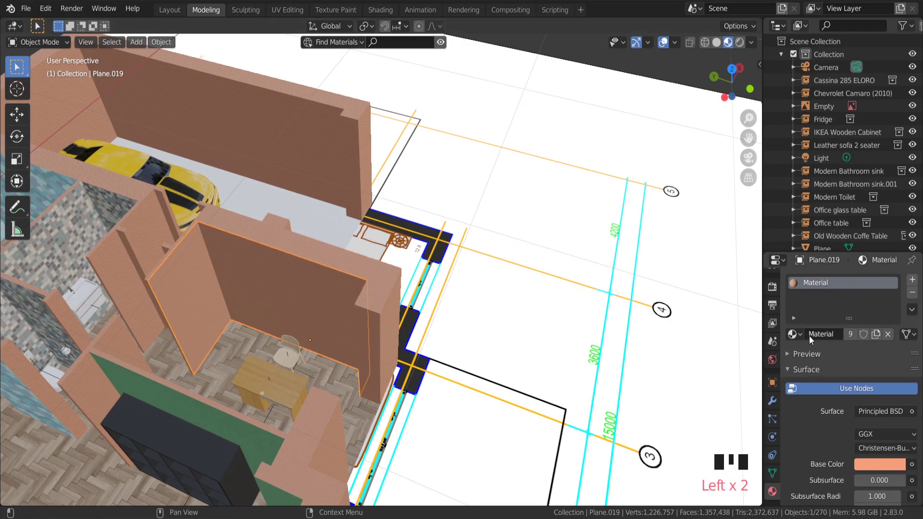
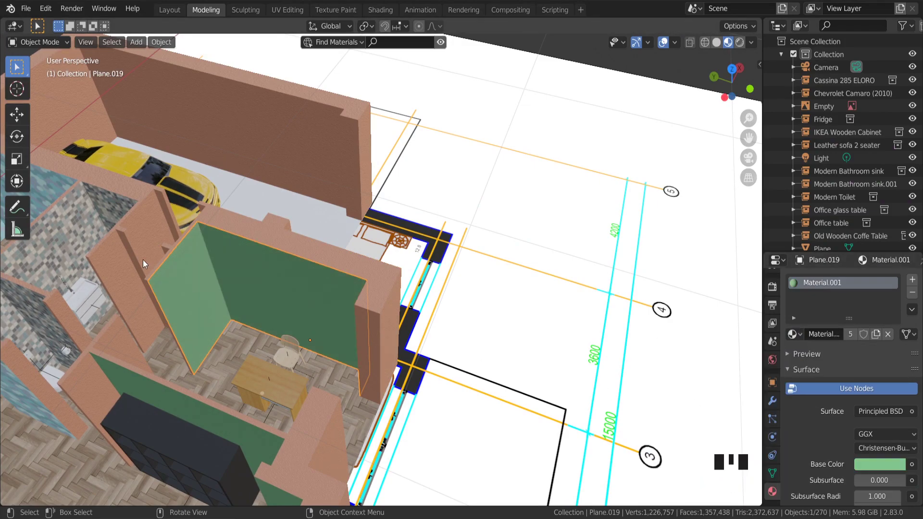
pyautogui.scroll(-3)
pyautogui.moveTo(245, 286); pyautogui.dragTo(367, 200)
pyautogui.click(368, 200)
pyautogui.moveTo(390, 200); pyautogui.dragTo(371, 202)
# Separate the hallway door-side wall face into its own object and select it
pyautogui.press('Tab')
pyautogui.click(364, 203)
pyautogui.press('p')
pyautogui.press('Tab')
pyautogui.click(370, 208)
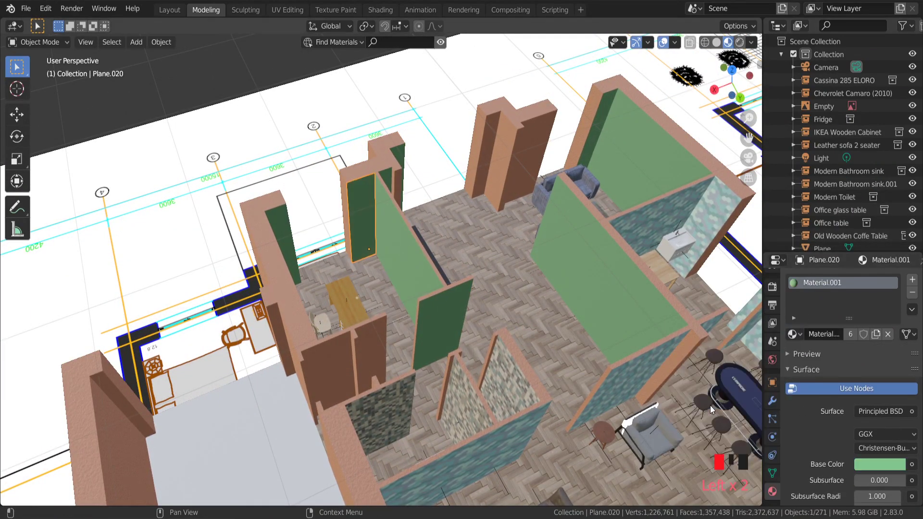
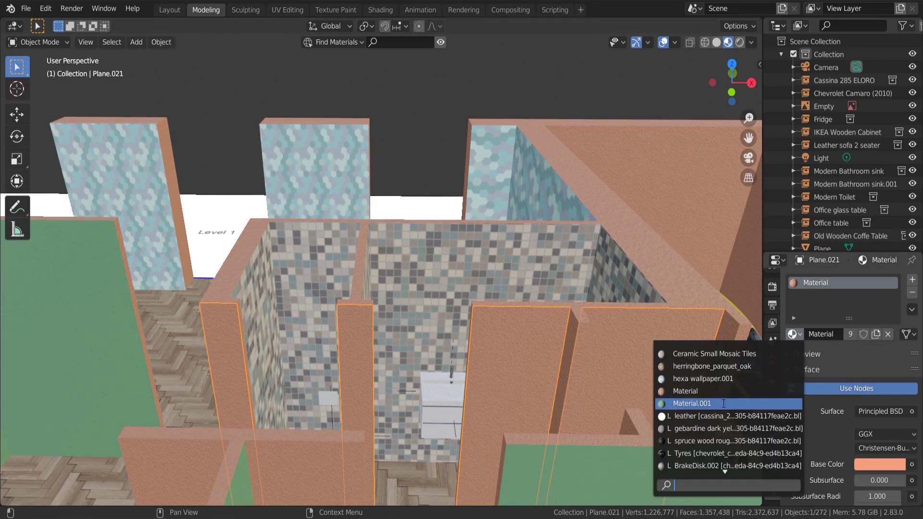
# Assign the green material to the stub wall faces and orbit toward the garage
pyautogui.click(725, 407)
pyautogui.scroll(-3)
pyautogui.click(539, 222)
pyautogui.scroll(-3)
pyautogui.scroll(3)
pyautogui.moveTo(619, 357); pyautogui.dragTo(671, 343)
pyautogui.scroll(3)
# Select the garage wall and enter face editing on it
pyautogui.click(652, 339)
pyautogui.moveTo(619, 319); pyautogui.dragTo(581, 287)
pyautogui.press('Tab')
pyautogui.middleClick(571, 287)
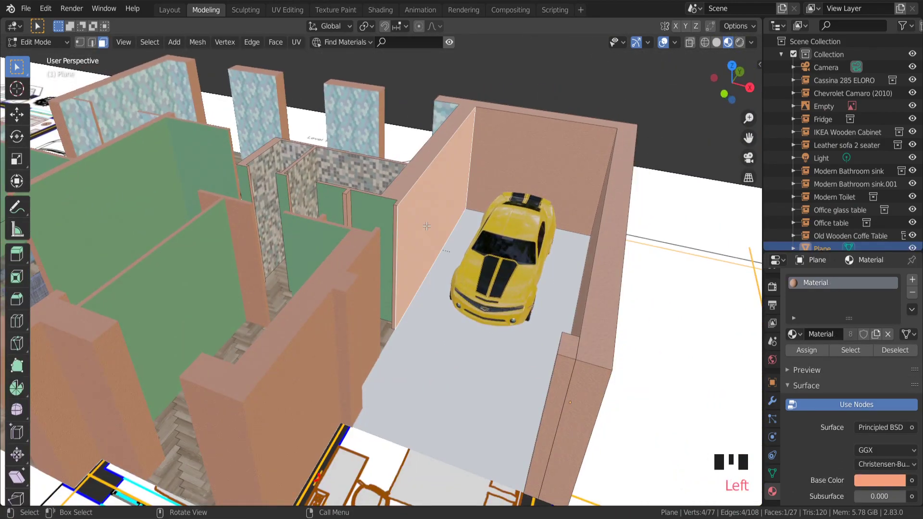
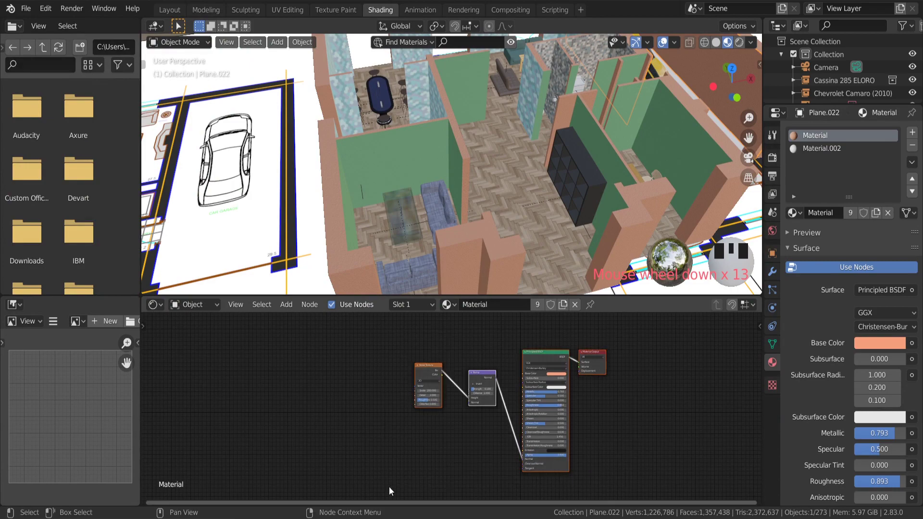
# Give the garage wall Material.002 with pasted noise and bump nodes and a golden-yellow base colour
pyautogui.click(842, 150)
pyautogui.click(386, 496)
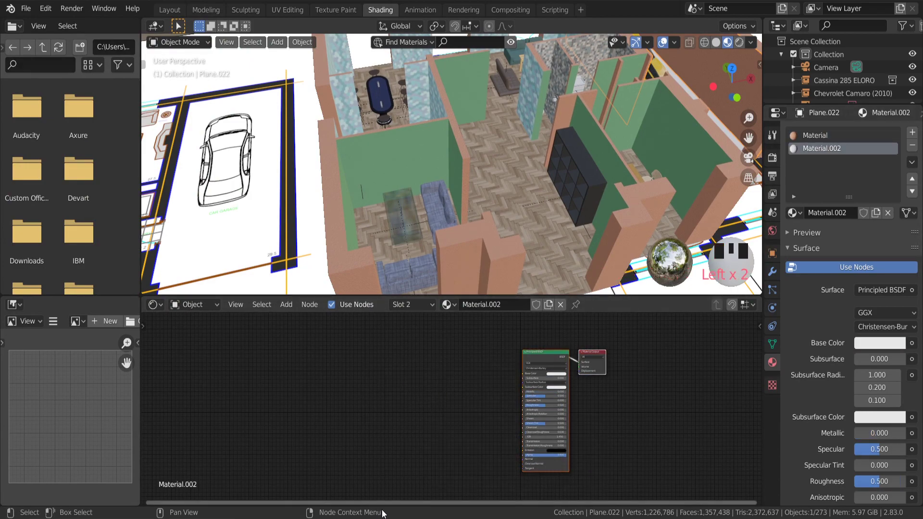
pyautogui.press('Delete')
pyautogui.press('ctrl+v')
pyautogui.scroll(3)
pyautogui.doubleClick(629, 368)
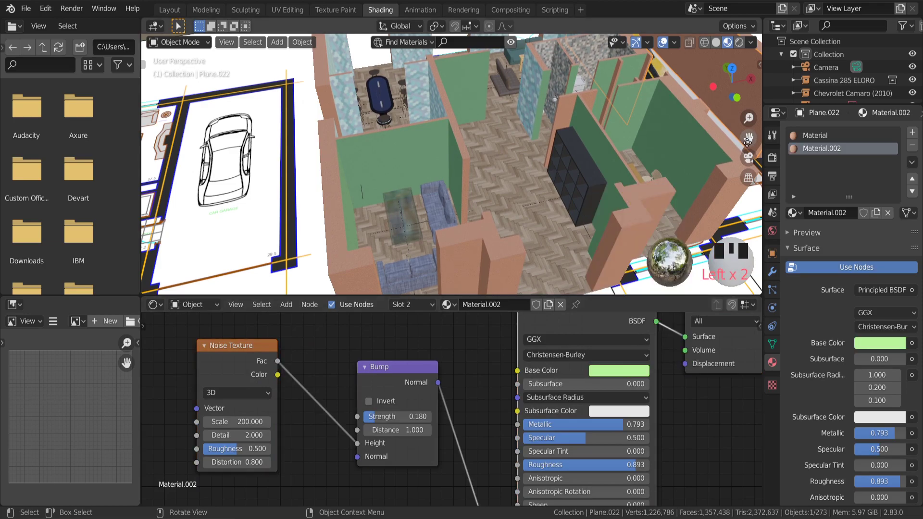
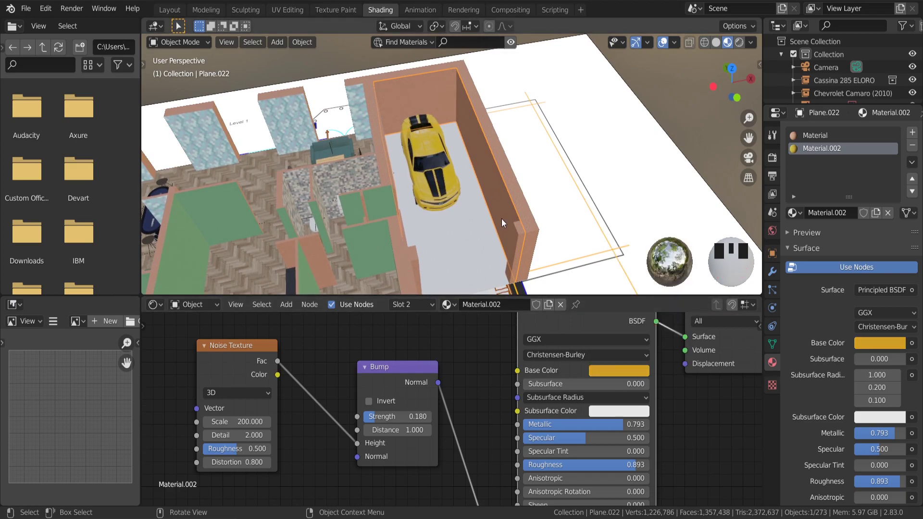
# Assign the yellow material to all inner faces of the garage wall
pyautogui.moveTo(515, 219); pyautogui.dragTo(476, 211)
pyautogui.scroll(3)
pyautogui.click(505, 203)
pyautogui.moveTo(487, 203); pyautogui.dragTo(471, 200)
pyautogui.press('Tab')
pyautogui.press('a')
pyautogui.click(816, 237)
pyautogui.press('Tab')
# Separate another wall's inner face into its own object and select it for review
pyautogui.click(590, 139)
pyautogui.scroll(-3)
pyautogui.moveTo(480, 190); pyautogui.dragTo(379, 139)
pyautogui.click(396, 137)
pyautogui.scroll(3)
pyautogui.press('Tab')
pyautogui.scroll(3)
pyautogui.click(375, 138)
pyautogui.press('p')
pyautogui.press('Tab')
pyautogui.click(386, 144)
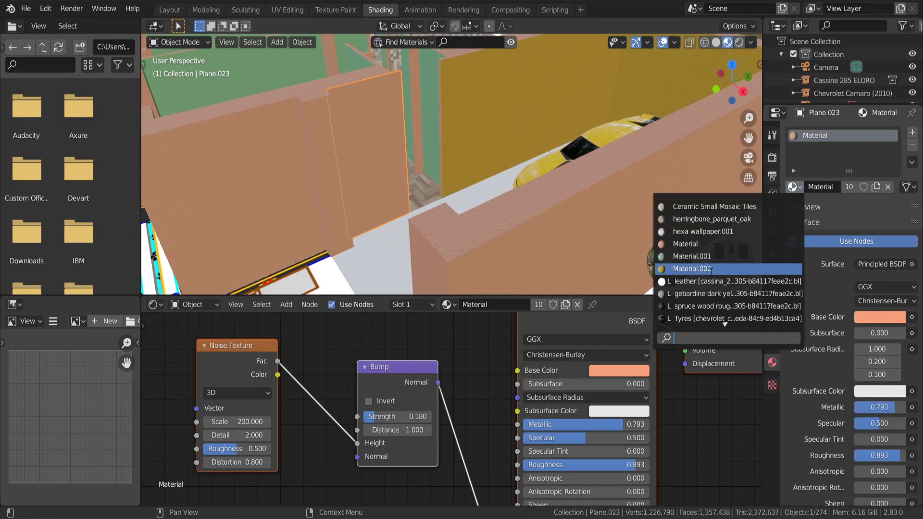